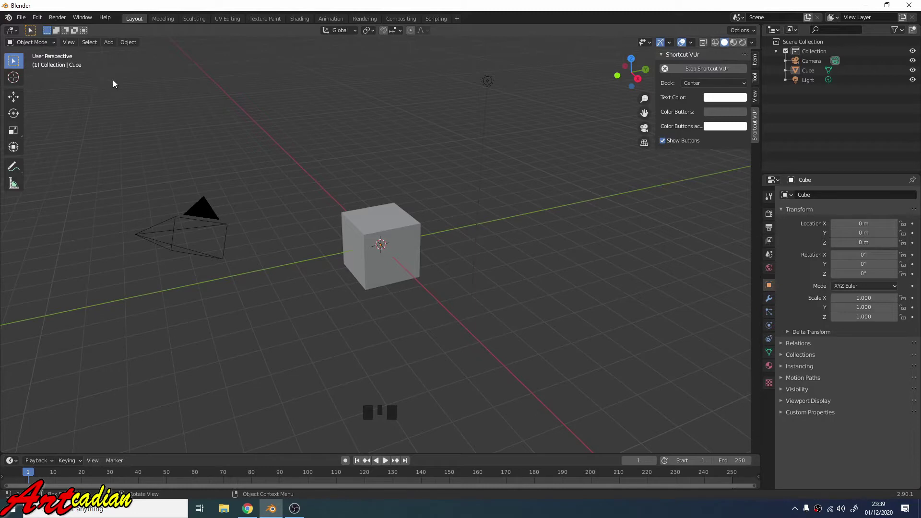
# Select the default camera, cube and light together and delete them.
pyautogui.moveTo(111, 63); pyautogui.dragTo(525, 416)
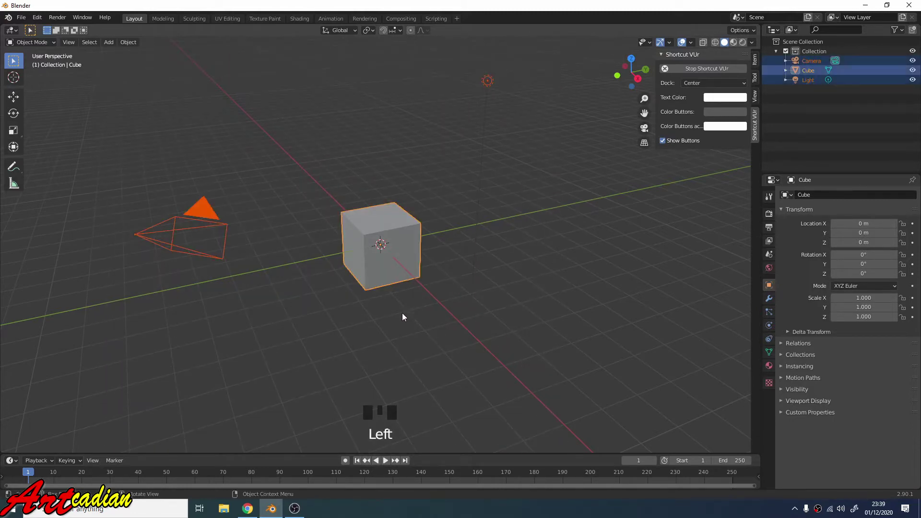
pyautogui.click(468, 303)
pyautogui.press('a')
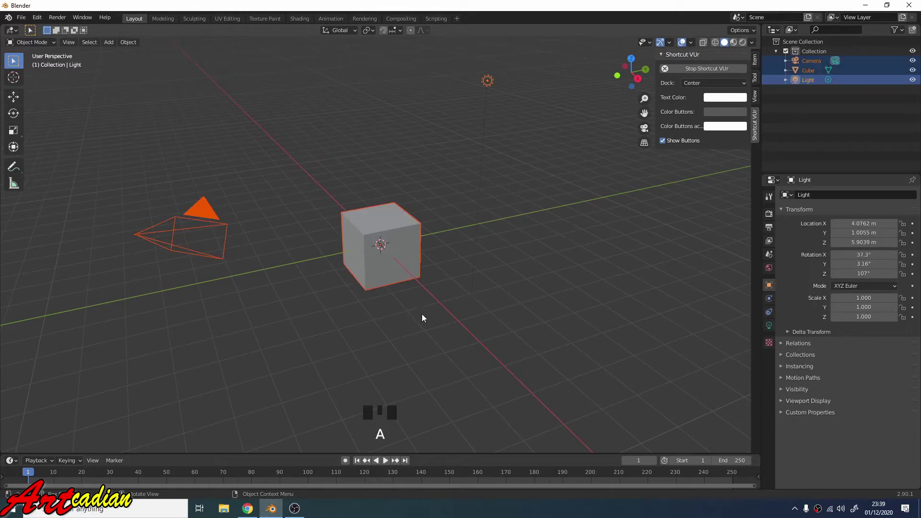
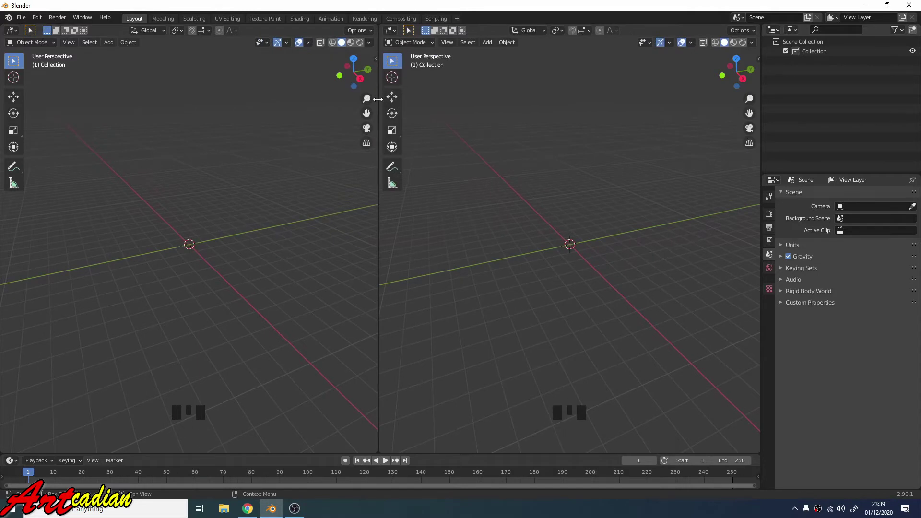
# Set the left viewport to Front Orthographic and the right viewport to Right Orthographic.
pyautogui.click(90, 100)
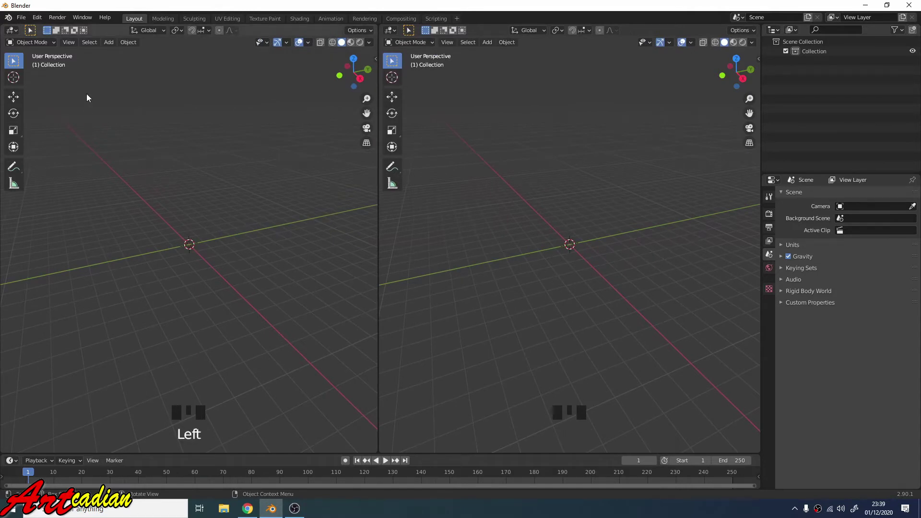
pyautogui.press('KP_1')
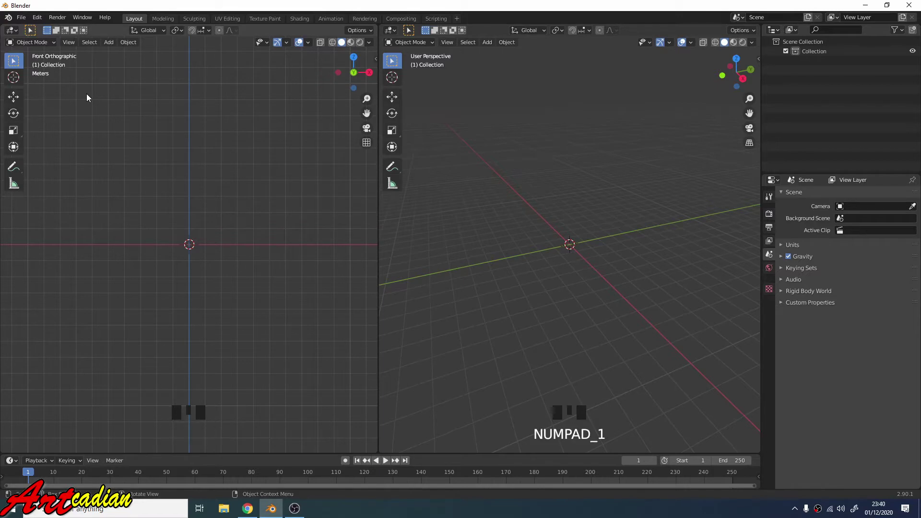
pyautogui.click(449, 118)
pyautogui.press('KP_3')
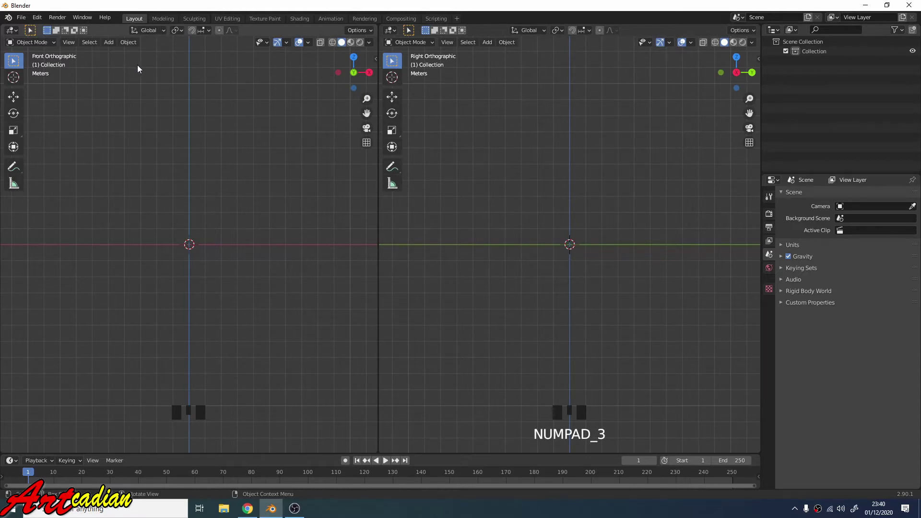
# Load TposeFront.jpg at 5 m, opacity 0.250, orthographic-only, and begin renaming its empty.
pyautogui.moveTo(113, 48); pyautogui.dragTo(113, 53)
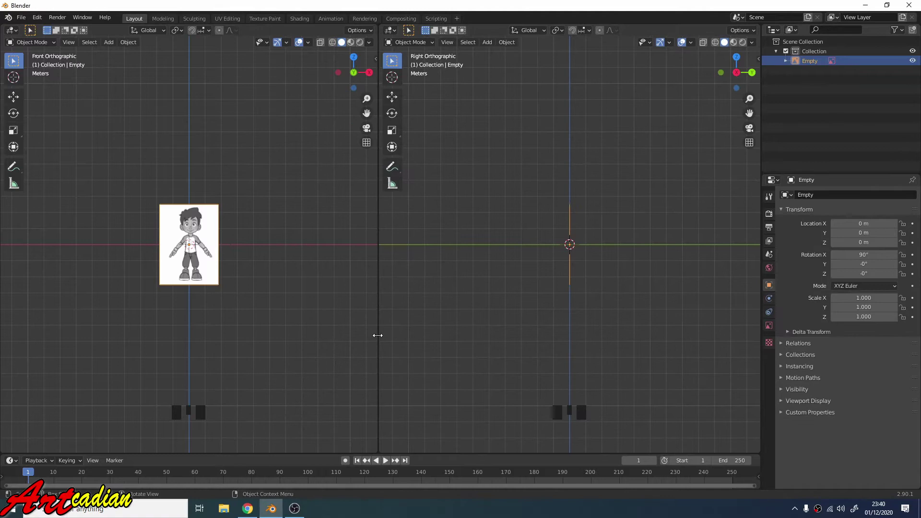
pyautogui.scroll(3)
pyautogui.scroll(3)
pyautogui.scroll(-3)
pyautogui.scroll(3)
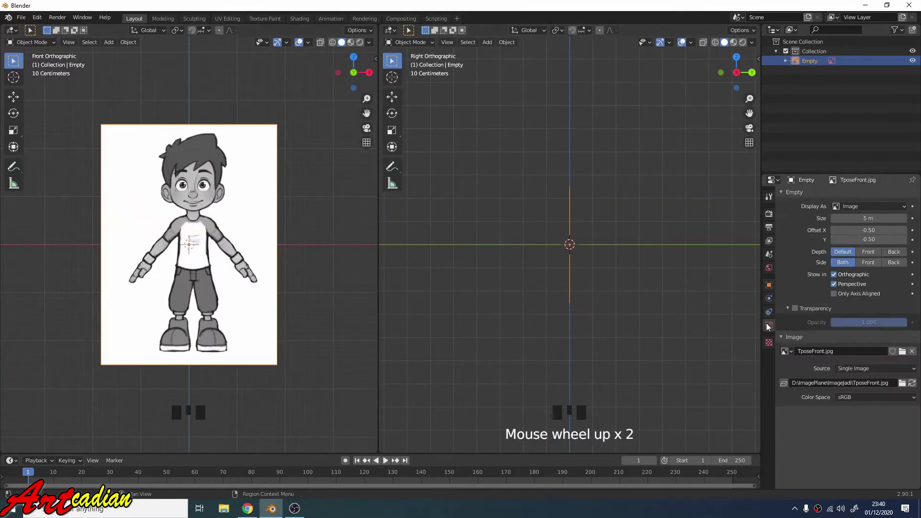
pyautogui.click(769, 328)
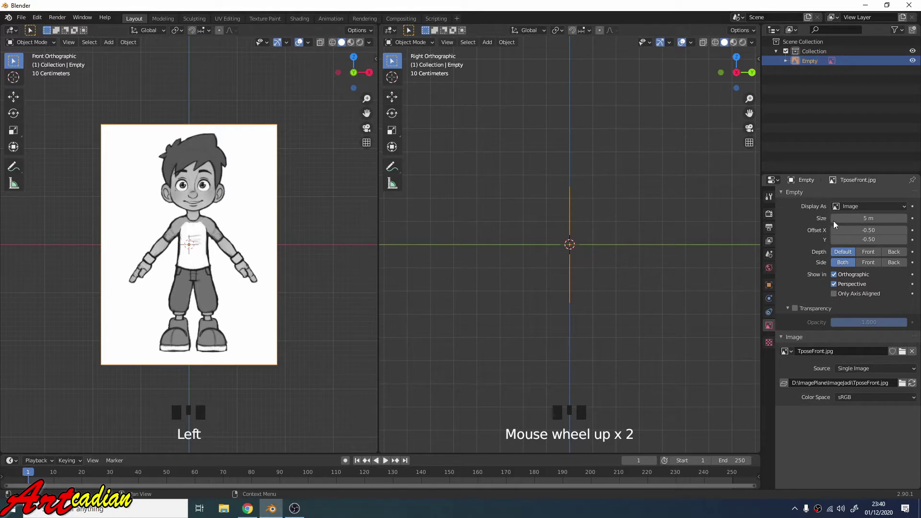
pyautogui.scroll(3)
pyautogui.moveTo(837, 291); pyautogui.dragTo(874, 314)
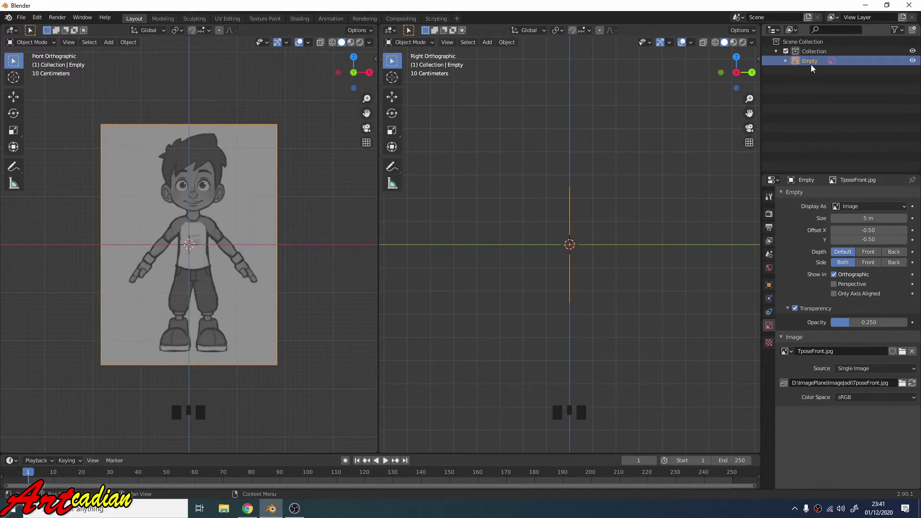
pyautogui.click(814, 68)
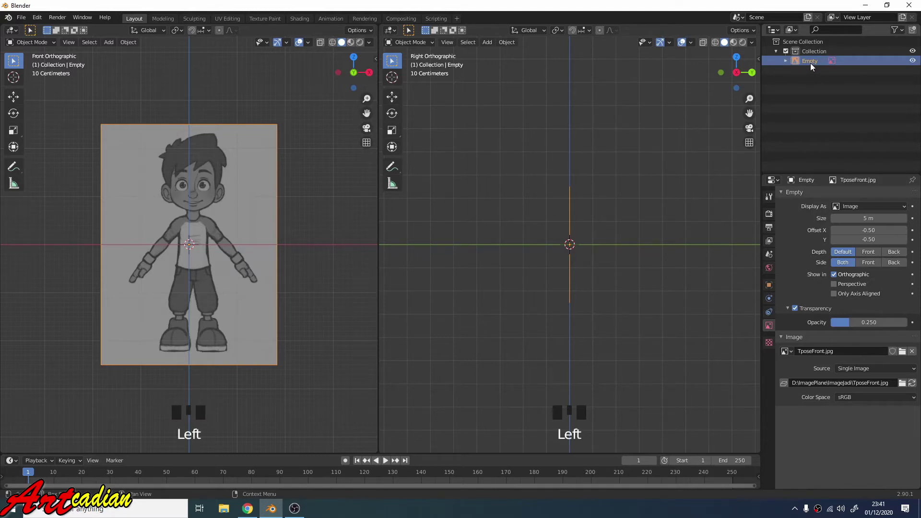
# Rename the front reference image empty to 'front'.
pyautogui.press('F2')
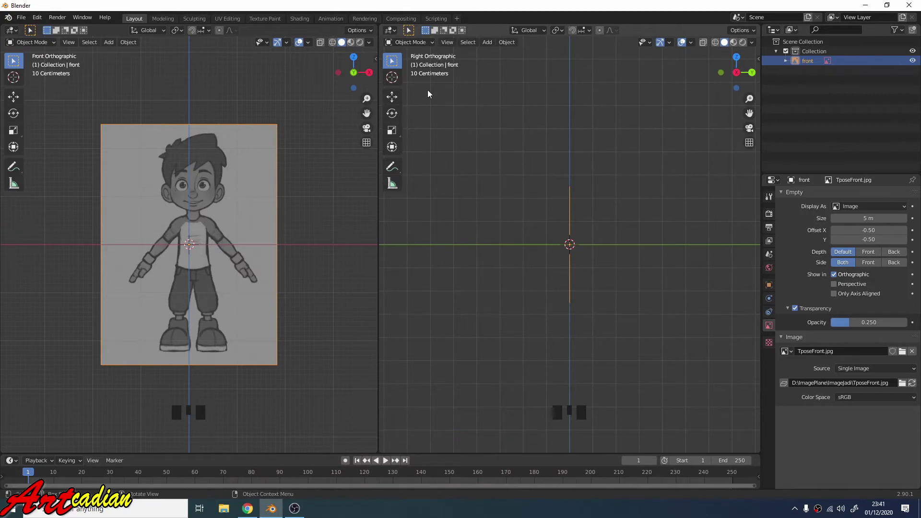
# Load TposeSide.jpg at 5 m, opacity 0.250, orthographic-only, and begin renaming its empty.
pyautogui.moveTo(488, 48); pyautogui.dragTo(581, 171)
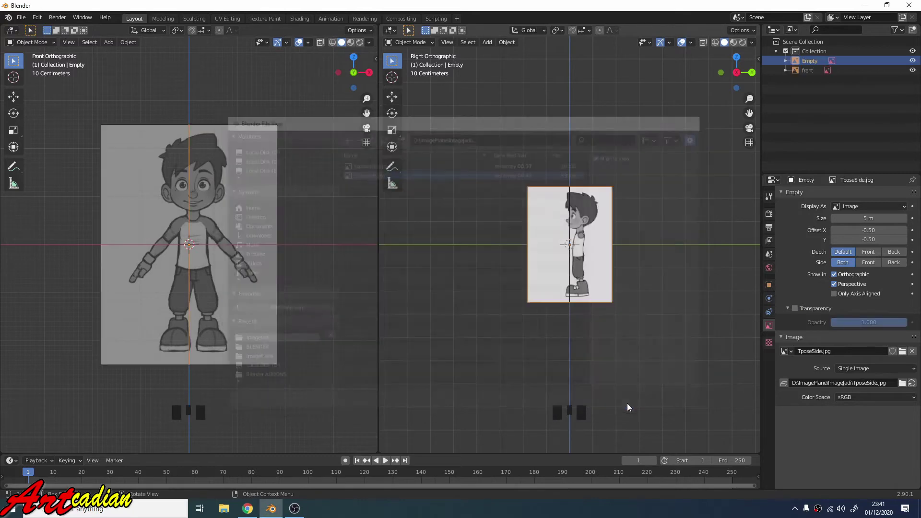
pyautogui.scroll(3)
pyautogui.moveTo(836, 290); pyautogui.dragTo(873, 322)
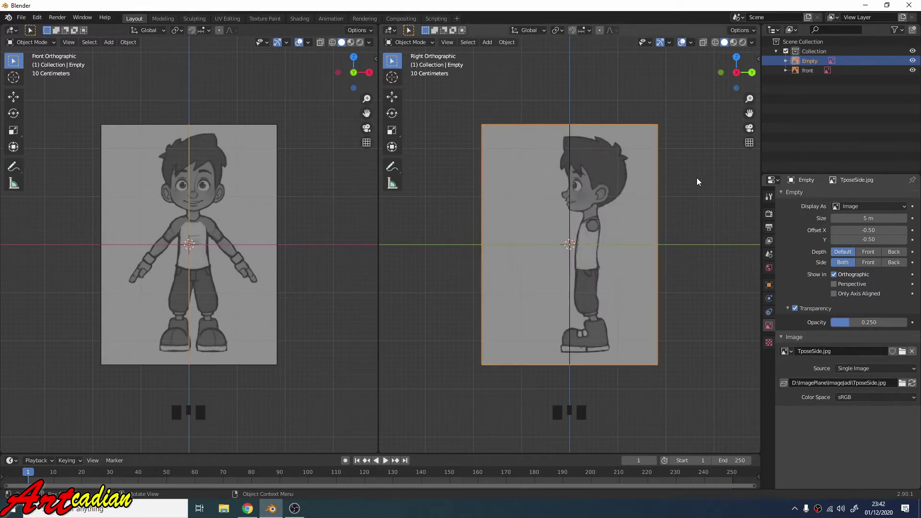
pyautogui.scroll(-3)
pyautogui.scroll(3)
pyautogui.scroll(-3)
pyautogui.scroll(3)
pyautogui.scroll(-3)
pyautogui.scroll(3)
pyautogui.click(821, 63)
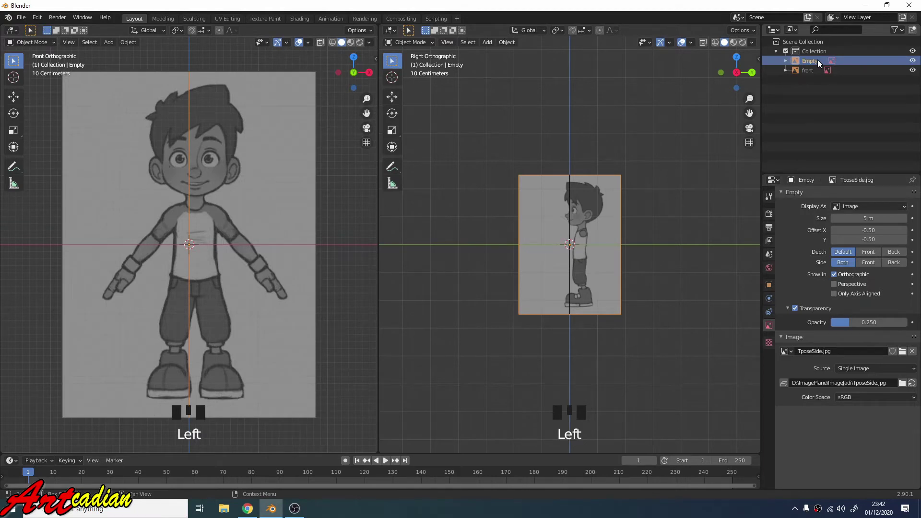
# Rename the side reference image empty to 'side'.
pyautogui.press('F2')
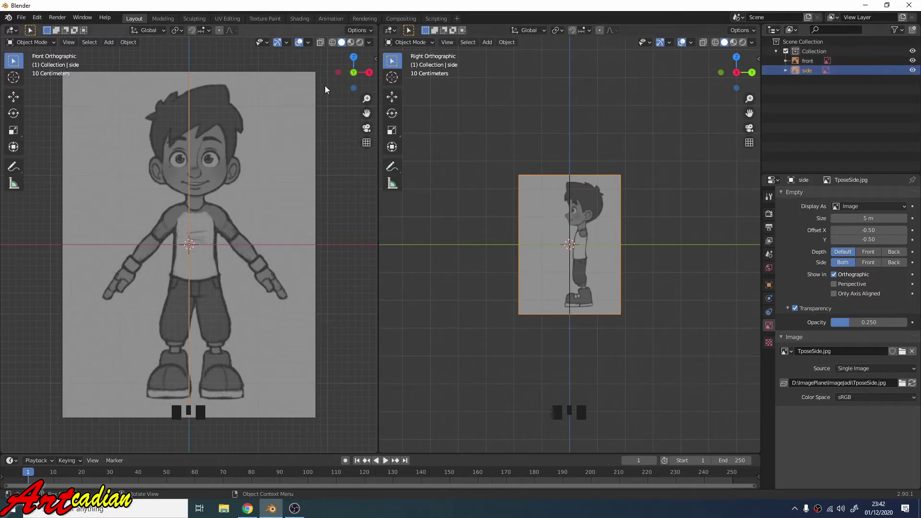
pyautogui.scroll(3)
pyautogui.scroll(-3)
pyautogui.scroll(-3)
pyautogui.scroll(-3)
pyautogui.scroll(3)
pyautogui.scroll(3)
pyautogui.scroll(-3)
# Zoom the front viewport onto the front reference image and nudge it sideways.
pyautogui.moveTo(292, 209); pyautogui.dragTo(336, 231)
pyautogui.scroll(3)
pyautogui.scroll(-3)
pyautogui.scroll(-3)
pyautogui.scroll(-3)
pyautogui.moveTo(17, 99); pyautogui.dragTo(232, 250)
pyautogui.scroll(3)
# Maximize the front view and raise the front image so the feet rest on the origin.
pyautogui.click(230, 248)
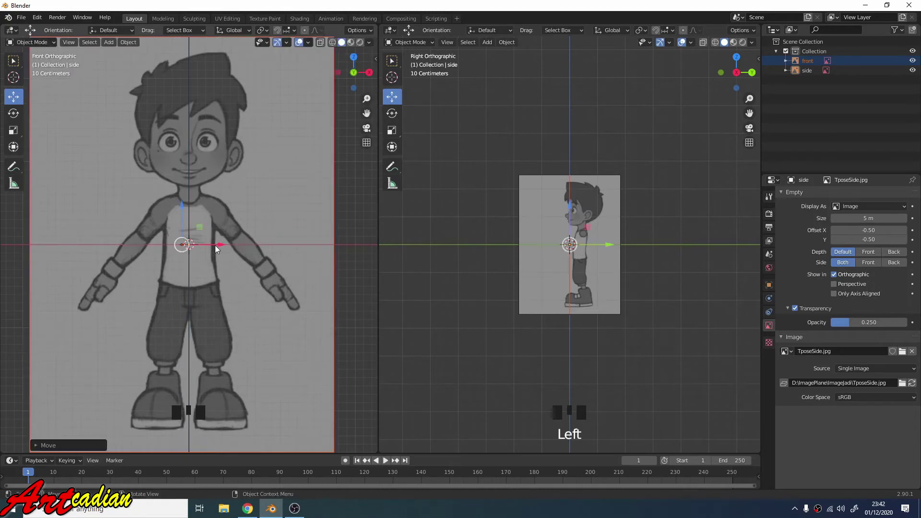
pyautogui.press('ctrl+space')
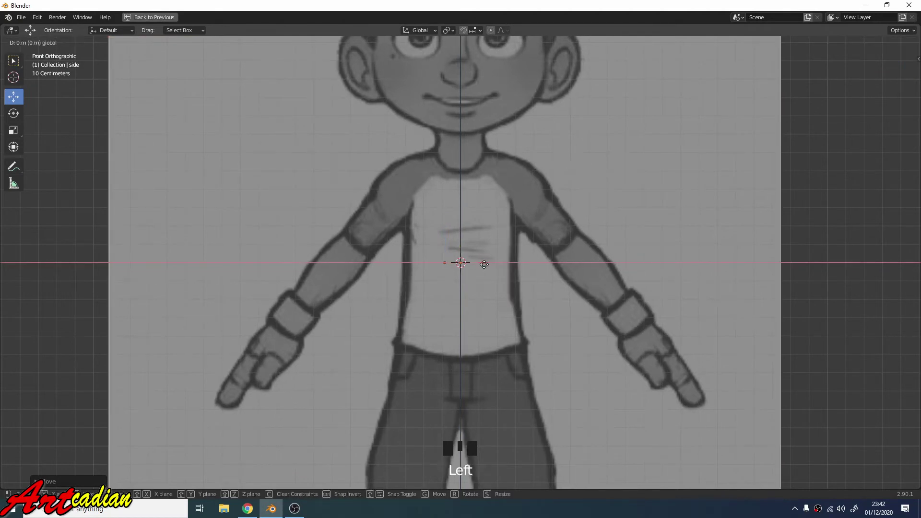
pyautogui.scroll(-3)
pyautogui.scroll(3)
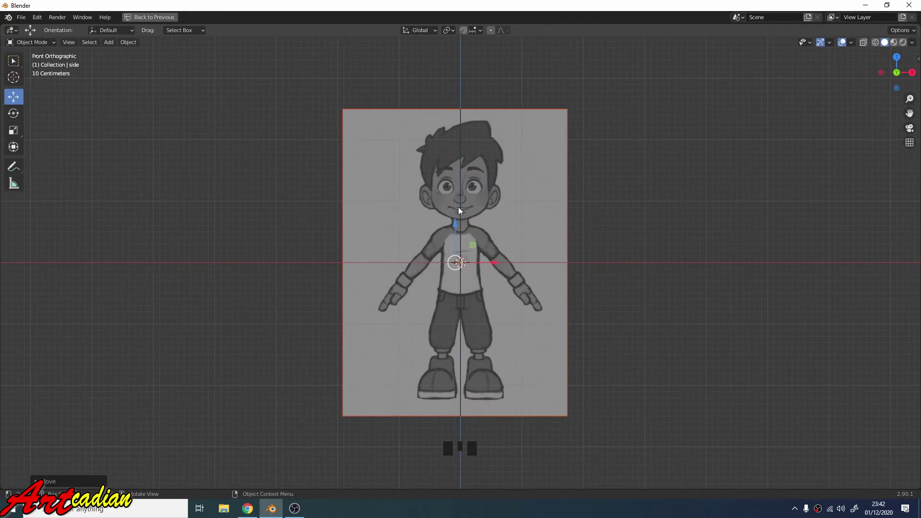
pyautogui.click(453, 219)
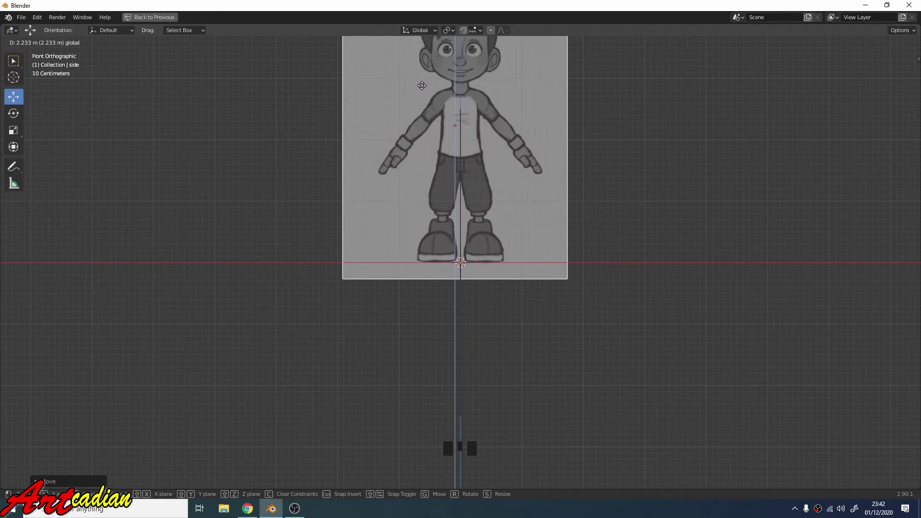
pyautogui.scroll(-3)
pyautogui.scroll(3)
# Restore the split views, zoom the right viewport onto the side image and select it.
pyautogui.press('ctrl+space')
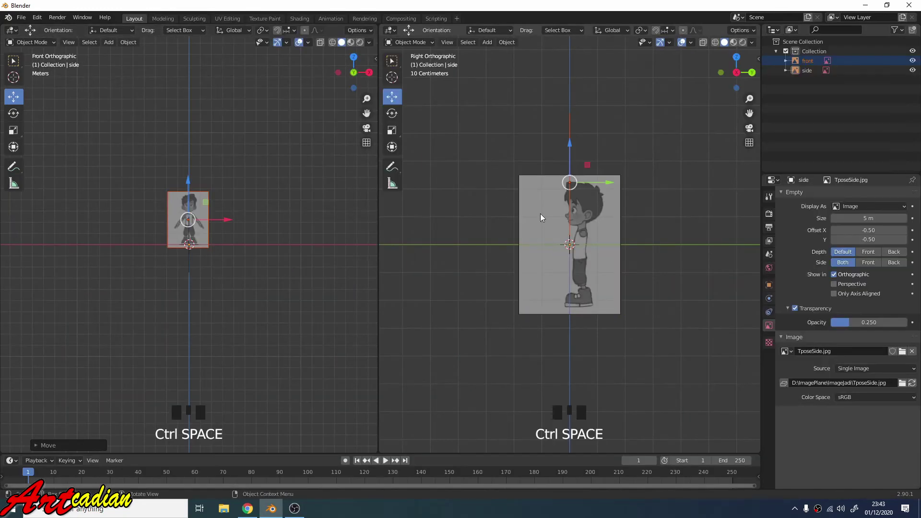
pyautogui.scroll(3)
pyautogui.scroll(-3)
pyautogui.scroll(3)
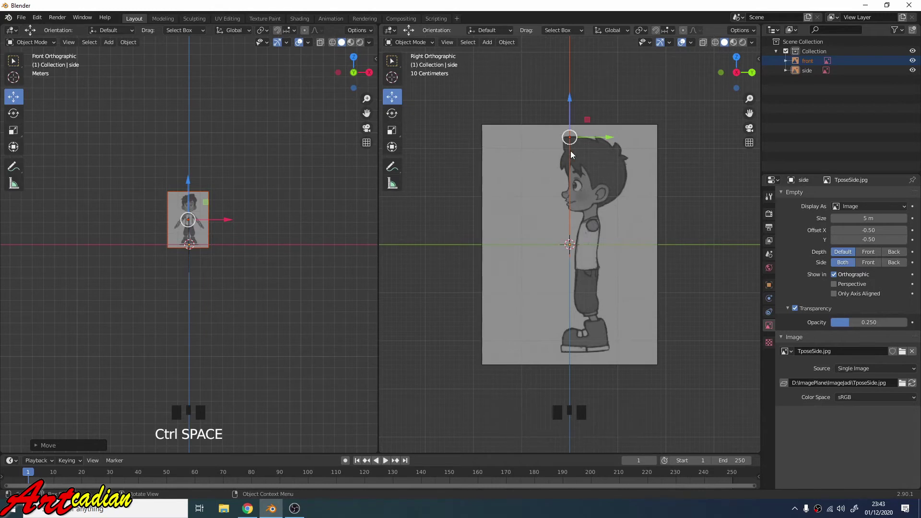
pyautogui.scroll(-3)
pyautogui.scroll(-3)
pyautogui.click(581, 224)
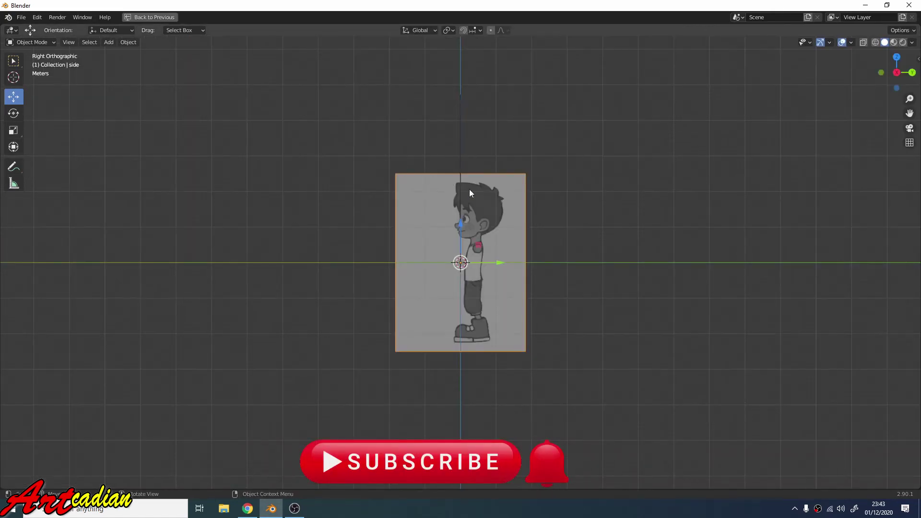
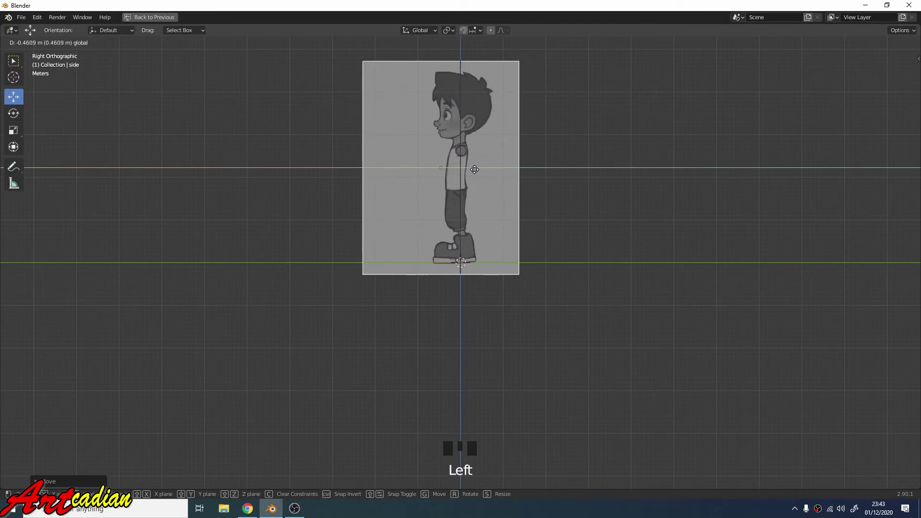
# Confirm the side image lowered with feet on the origin and restore the split front/side views.
pyautogui.click(481, 168)
pyautogui.scroll(-3)
pyautogui.press('ctrl+space')
pyautogui.scroll(3)
pyautogui.scroll(3)
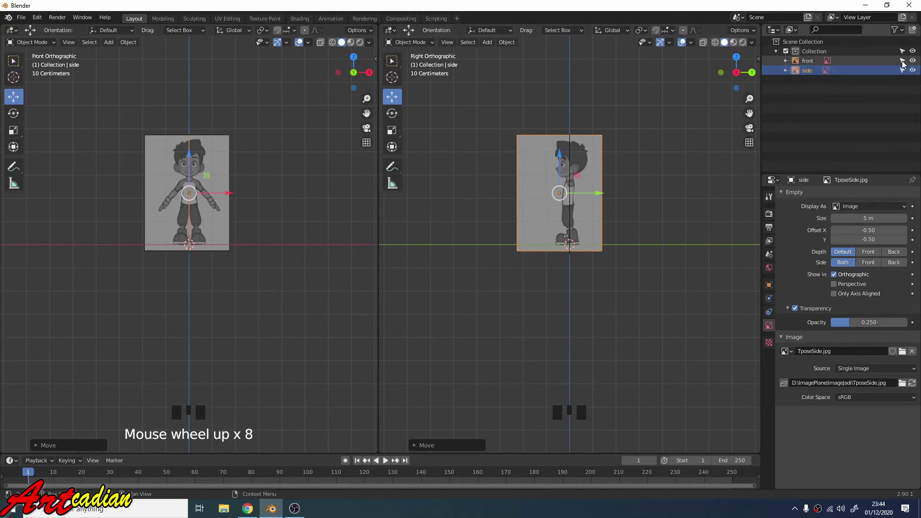
# Disable selectability for the front and side reference images in the Outliner.
pyautogui.moveTo(905, 66); pyautogui.dragTo(669, 226)
pyautogui.scroll(3)
pyautogui.scroll(3)
pyautogui.scroll(-3)
# Add a cube mesh and move it up over the character's head in both views.
pyautogui.moveTo(236, 187); pyautogui.dragTo(607, 217)
pyautogui.scroll(3)
pyautogui.scroll(-3)
pyautogui.scroll(3)
pyautogui.scroll(-3)
pyautogui.moveTo(209, 67); pyautogui.dragTo(197, 246)
pyautogui.scroll(-3)
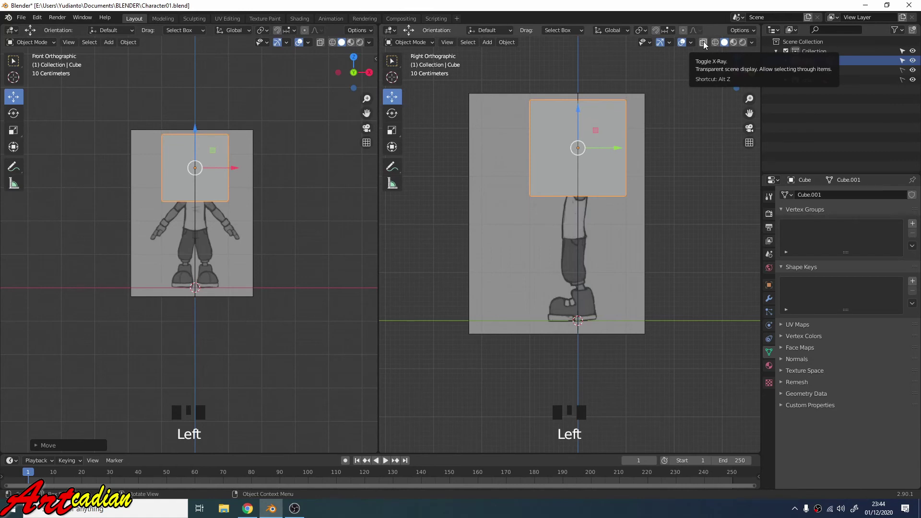
# Zoom both views in on the character's head and chest with the cube see-through.
pyautogui.moveTo(705, 47); pyautogui.dragTo(286, 191)
pyautogui.scroll(3)
pyautogui.moveTo(293, 142); pyautogui.dragTo(579, 142)
pyautogui.scroll(3)
pyautogui.moveTo(579, 141); pyautogui.dragTo(593, 246)
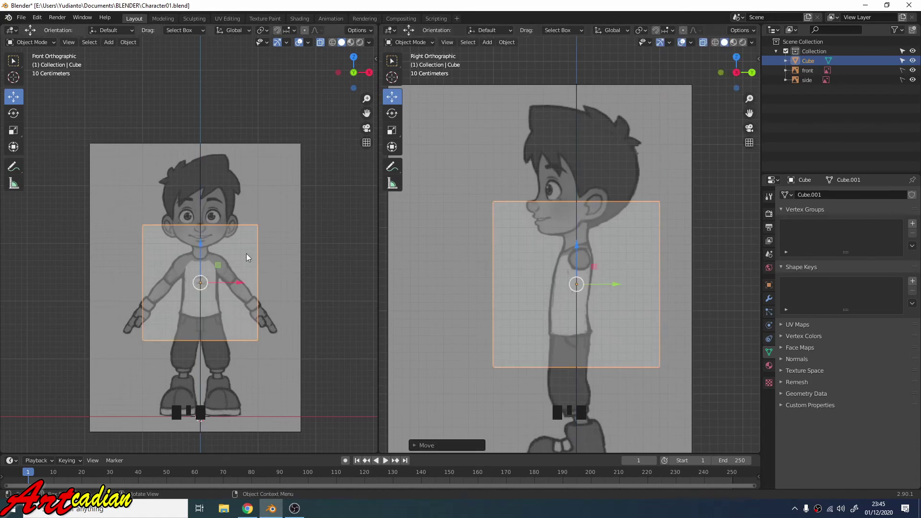
pyautogui.scroll(3)
pyautogui.scroll(3)
pyautogui.scroll(3)
pyautogui.scroll(3)
pyautogui.moveTo(580, 243); pyautogui.dragTo(582, 223)
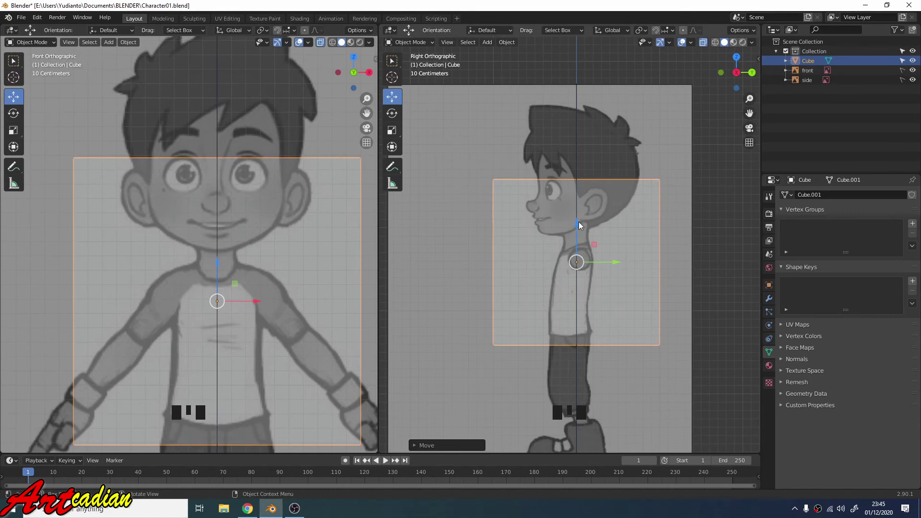
# Move the cube down over the torso and confirm its position in front and right views.
pyautogui.moveTo(579, 215); pyautogui.dragTo(596, 278)
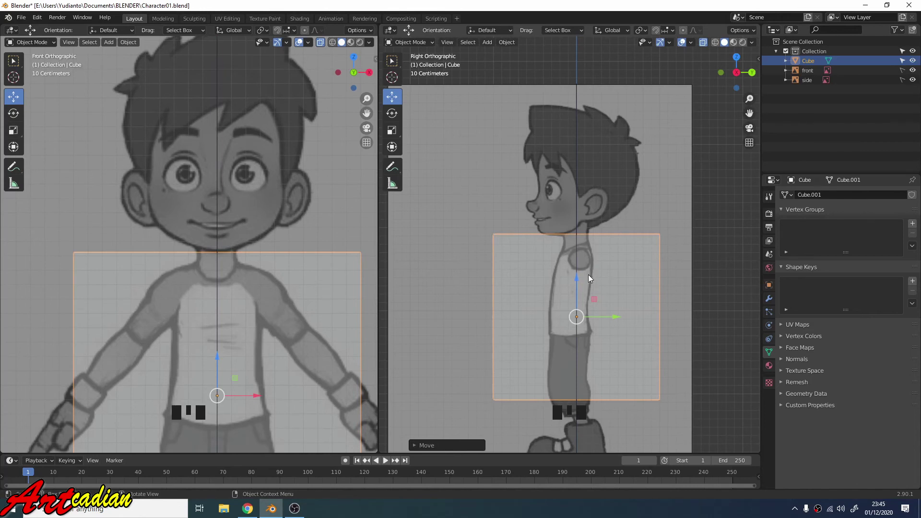
pyautogui.moveTo(580, 271); pyautogui.dragTo(580, 251)
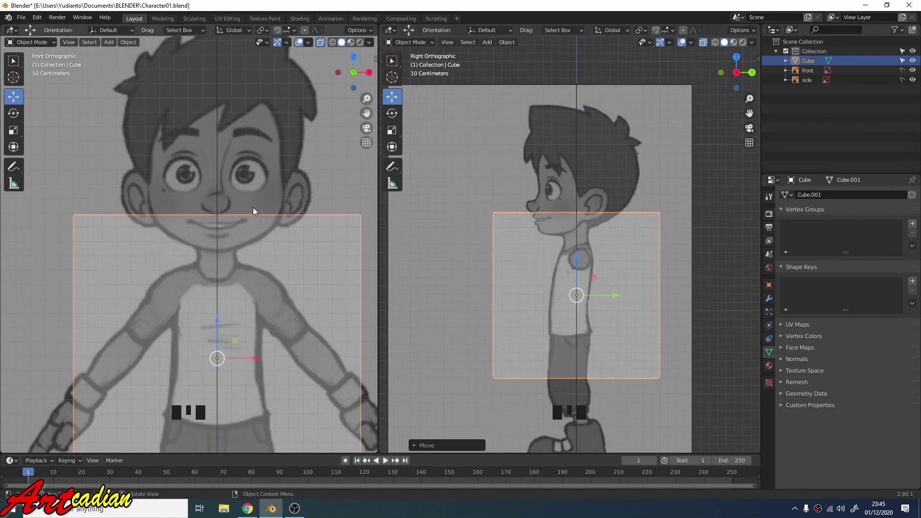
pyautogui.click(580, 258)
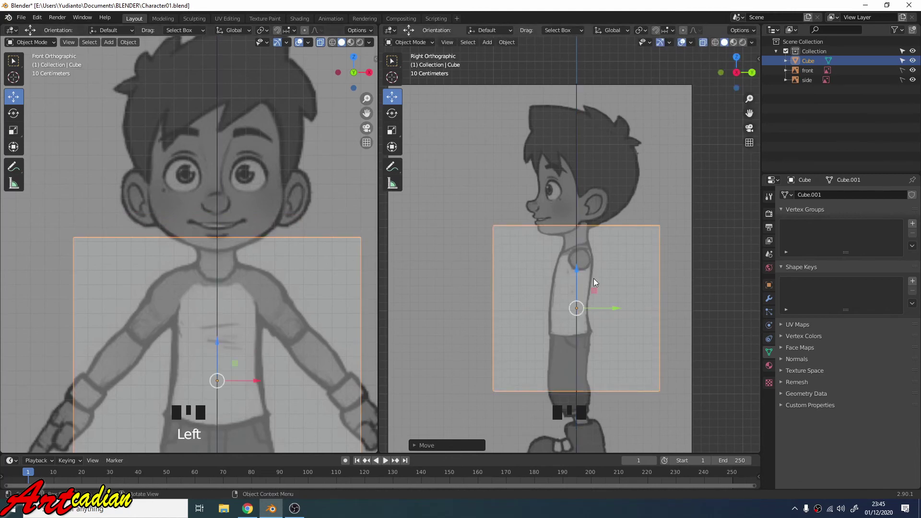
pyautogui.click(578, 262)
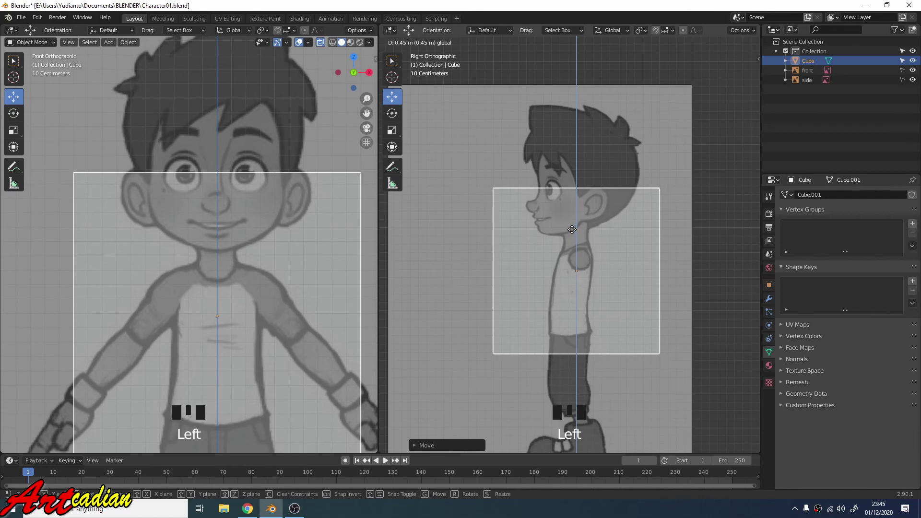
pyautogui.scroll(-3)
pyautogui.scroll(3)
pyautogui.scroll(3)
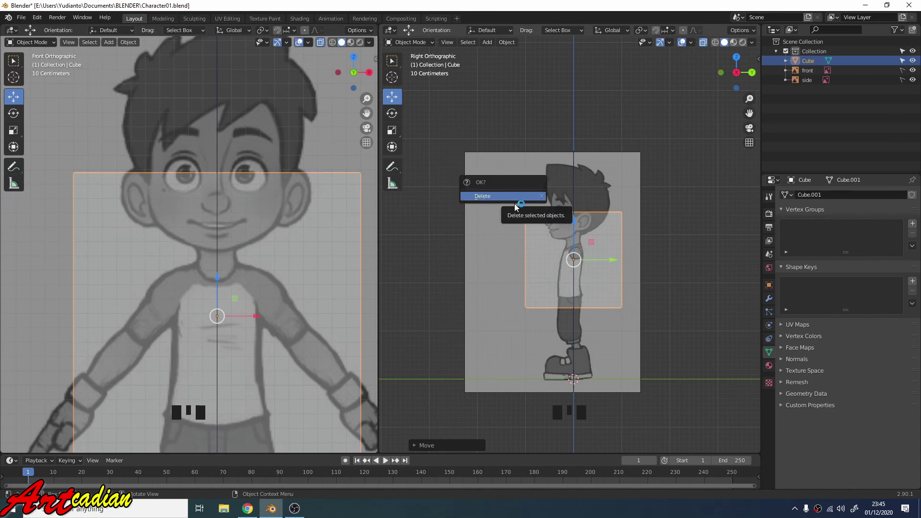
# Delete the test cube, leaving only the two reference images in the scene.
pyautogui.press('x')
pyautogui.scroll(3)
pyautogui.scroll(-3)
pyautogui.scroll(3)
pyautogui.scroll(-3)
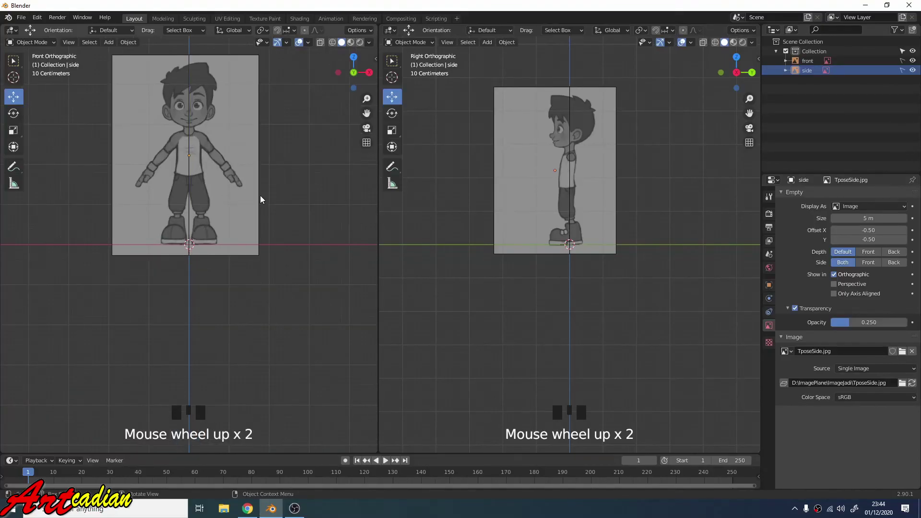
pyautogui.scroll(3)
# Save as Character01.blend and reframe both reference images larger in the split views.
pyautogui.moveTo(56, 100); pyautogui.dragTo(416, 264)
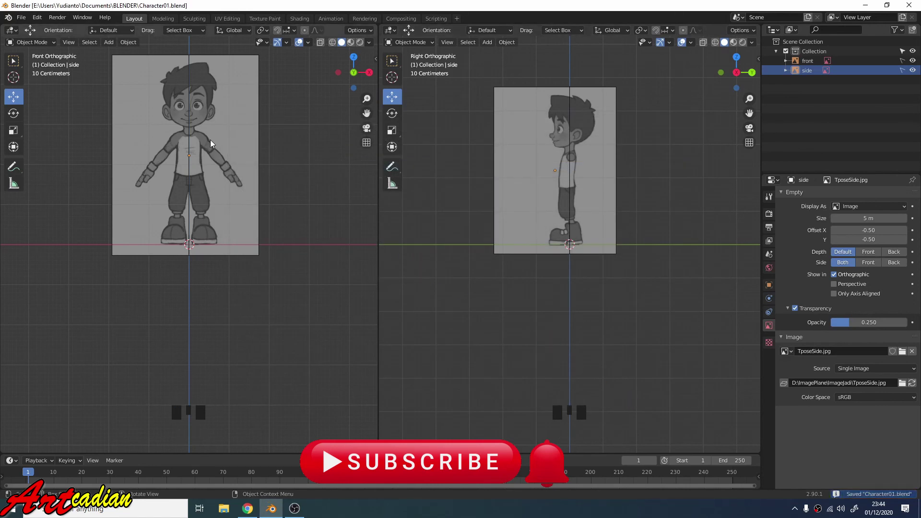
pyautogui.scroll(3)
pyautogui.scroll(-3)
pyautogui.scroll(3)
pyautogui.moveTo(235, 168); pyautogui.dragTo(335, 139)
pyautogui.scroll(3)
pyautogui.scroll(-3)
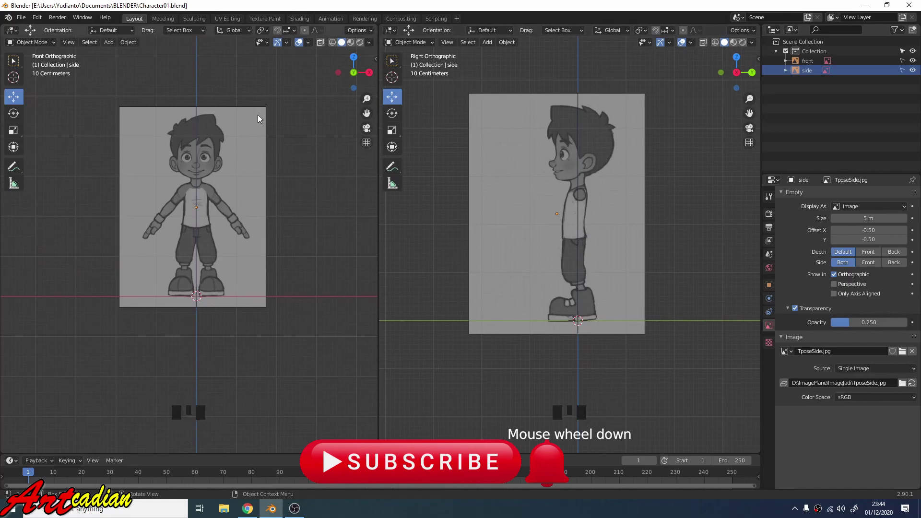